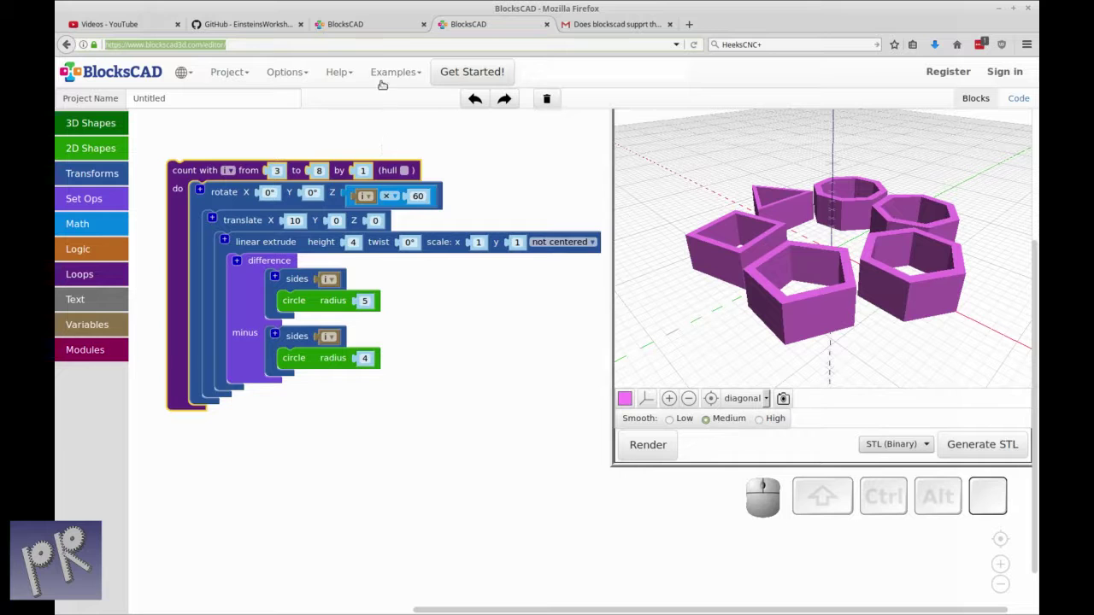
Switch to the Firefox tab serving BlocksCAD from 127.0.0.1:9000
{"action": "left_click", "coordinate": [378, 25]}
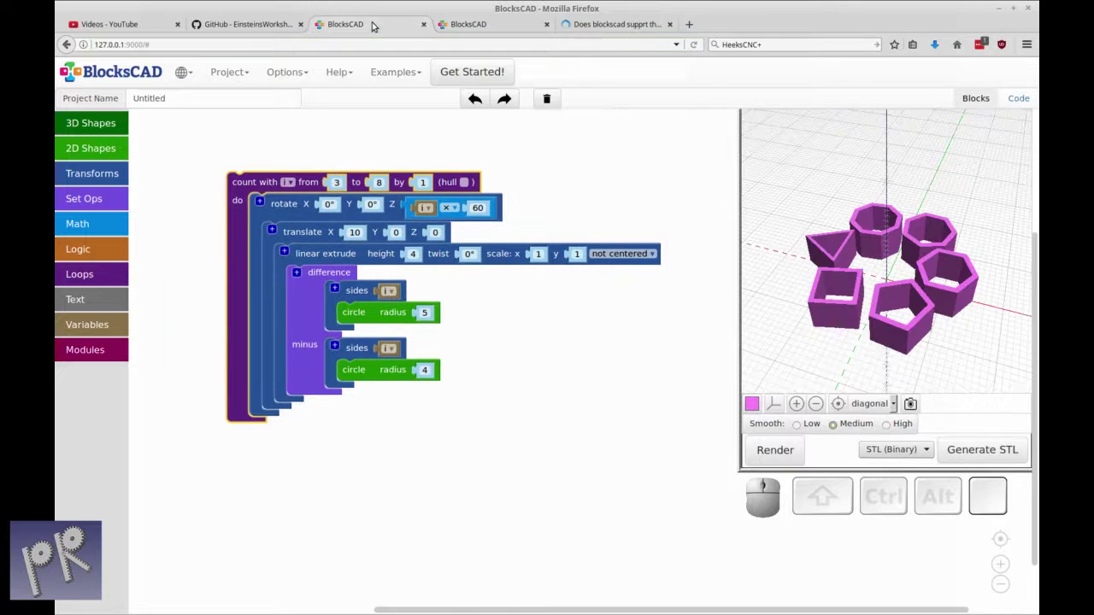
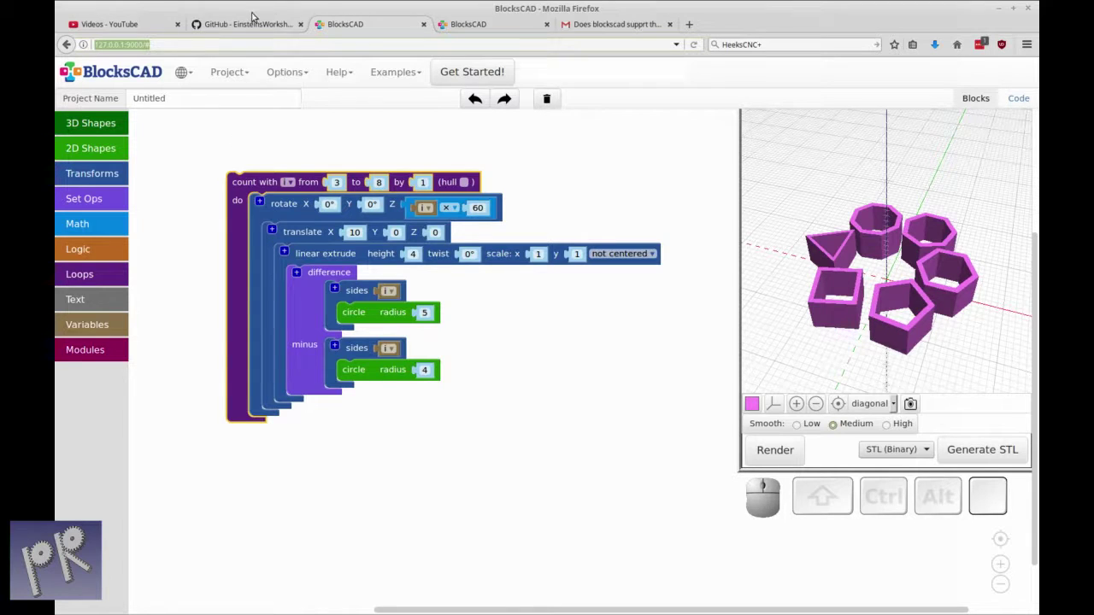
Go to the EinsteinsWorkshop BlocksCAD repository page on GitHub
{"action": "left_click", "coordinate": [251, 25]}
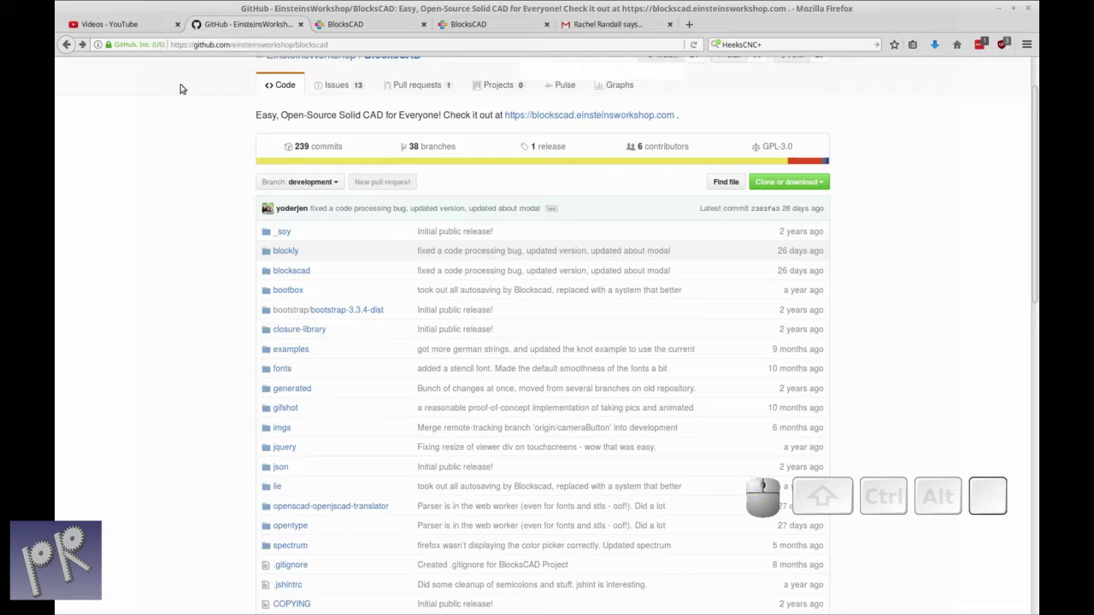
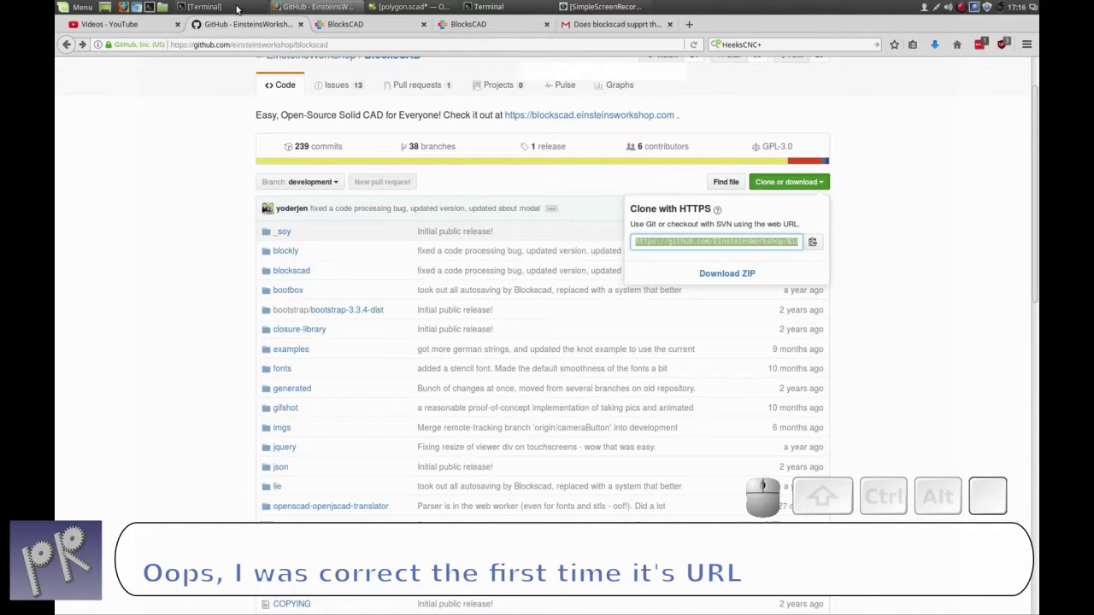
Run git clone with the pasted BlocksCAD repository URL, which fails on the existing folder
{"action": "left_click", "coordinate": [239, 10]}
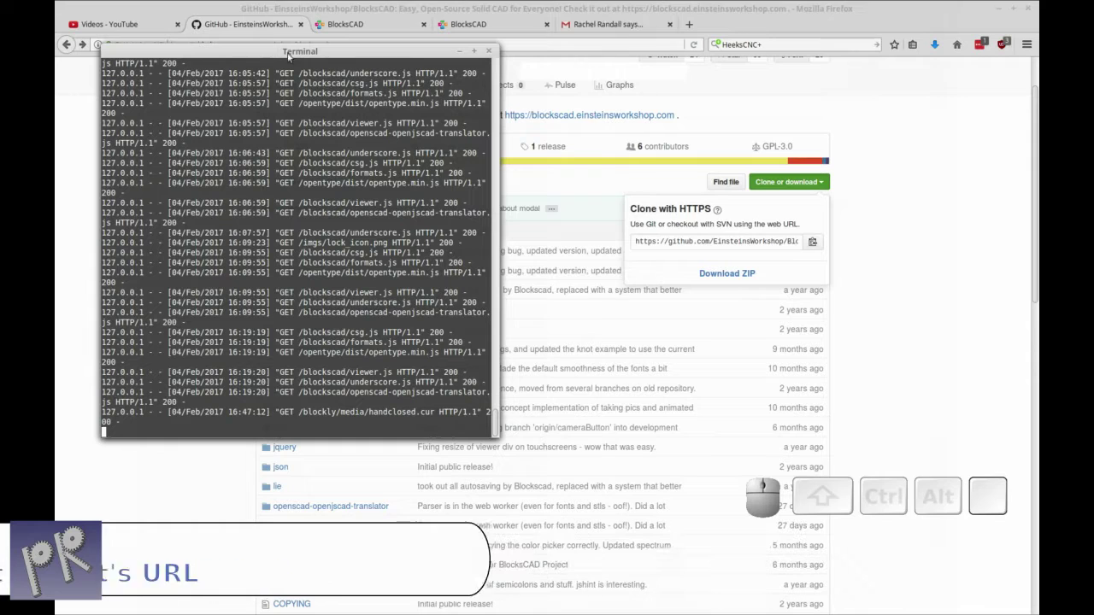
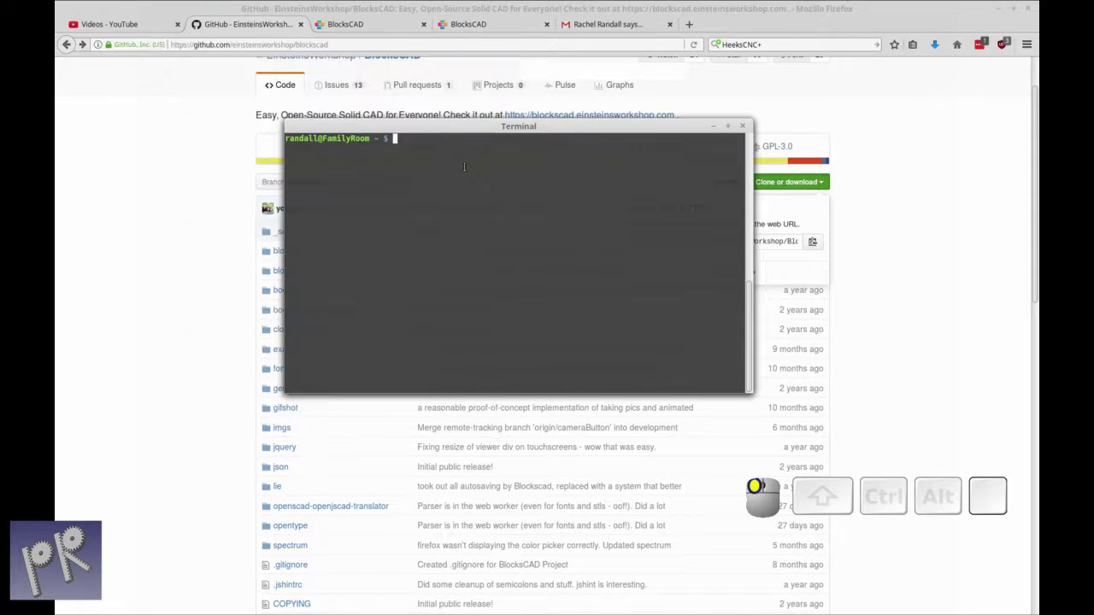
{"action": "key", "text": "space"}
{"action": "key", "text": "space"}
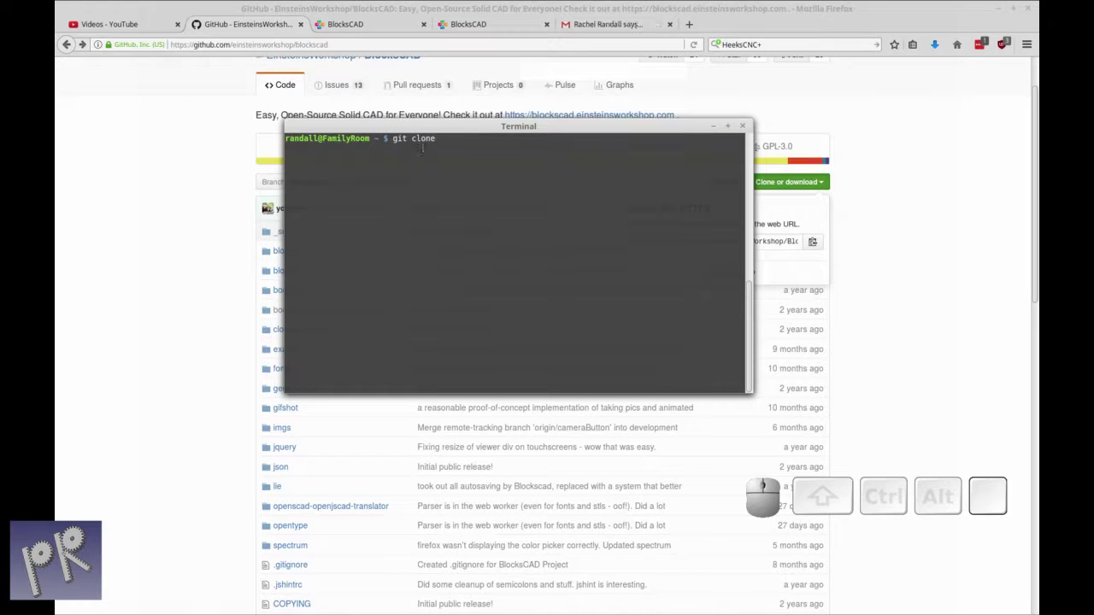
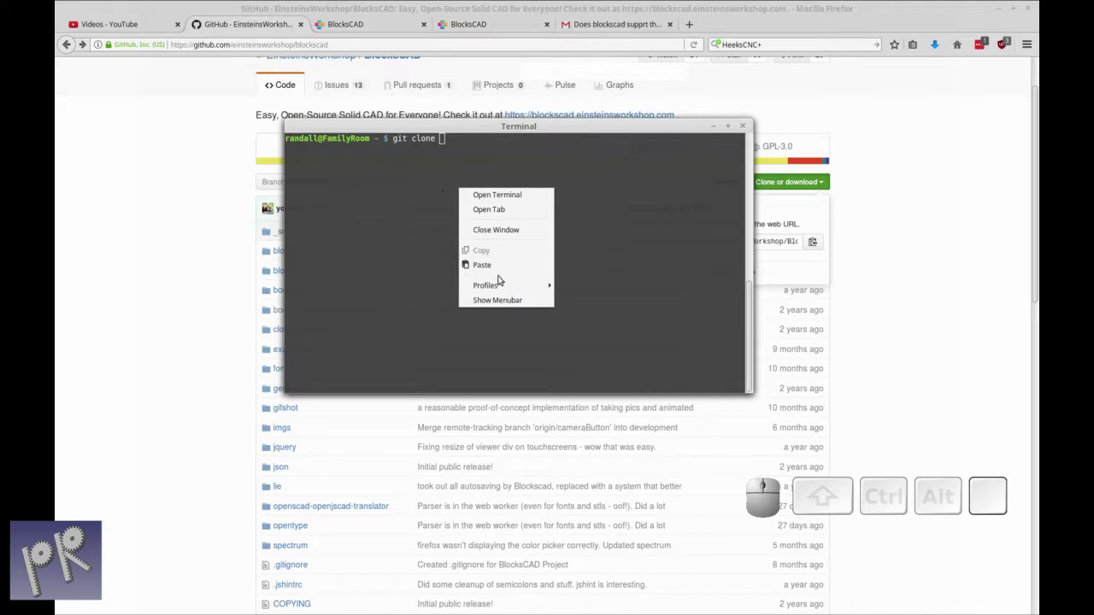
{"action": "left_click", "coordinate": [503, 270]}
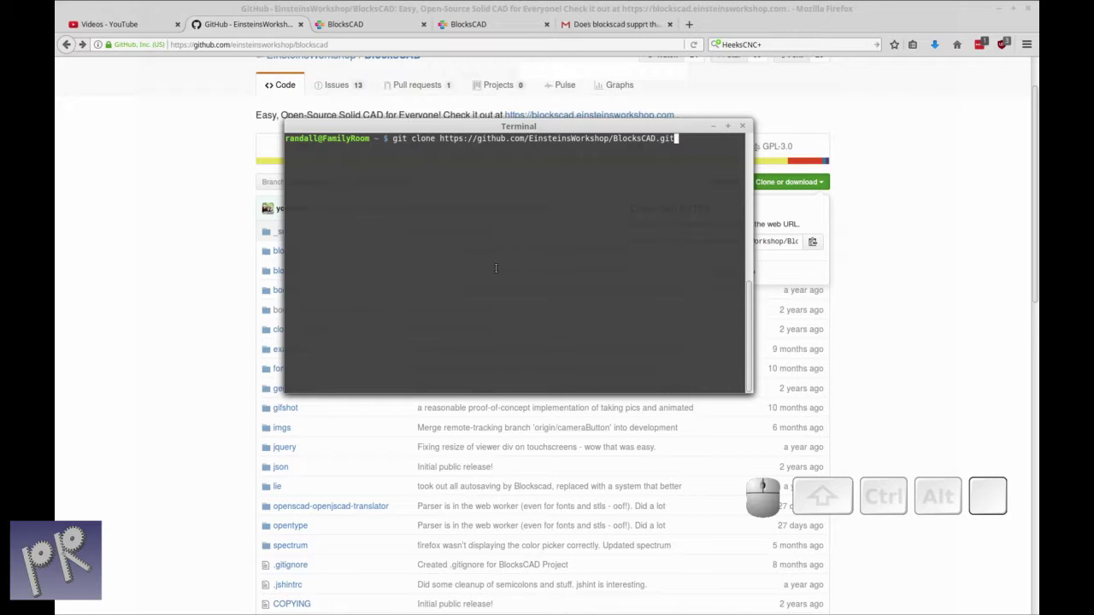
{"action": "key", "text": "Return"}
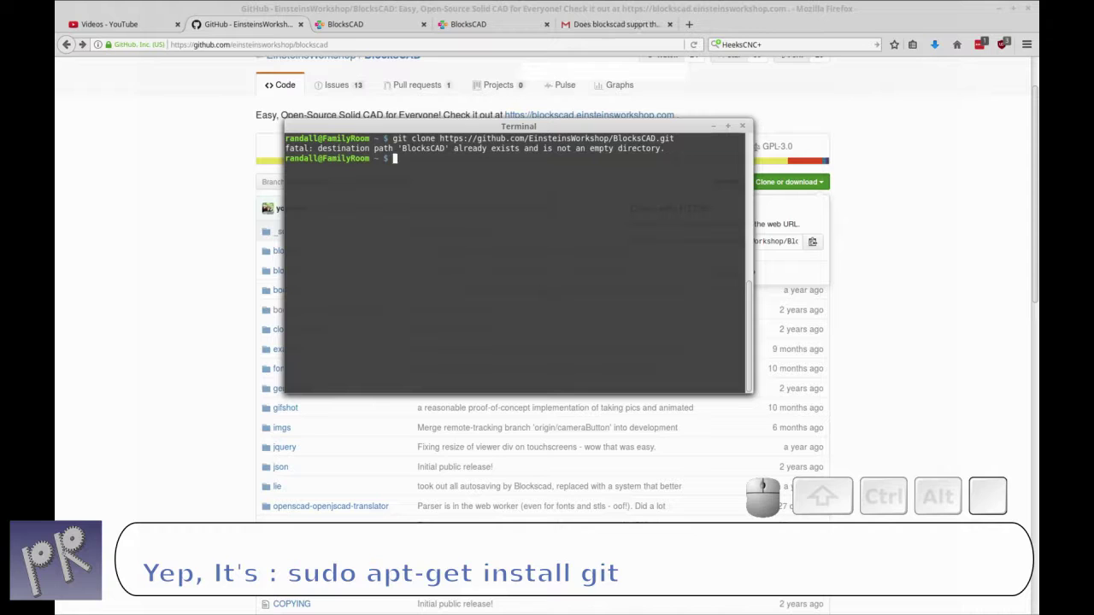
Remove the existing BlocksCAD folder with rm -r and recall the clone command
{"action": "key", "text": "BackSpace"}
{"action": "key", "text": "space"}
{"action": "key", "text": "space"}
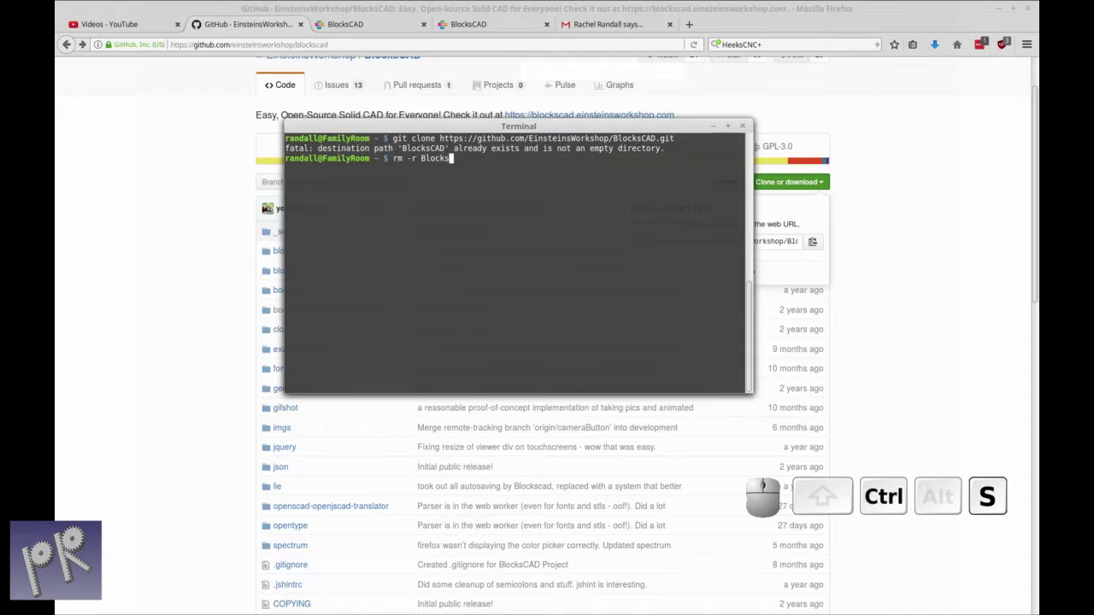
{"action": "key", "text": "ctrl+r"}
{"action": "key", "text": "Up"}
{"action": "key", "text": "Up"}
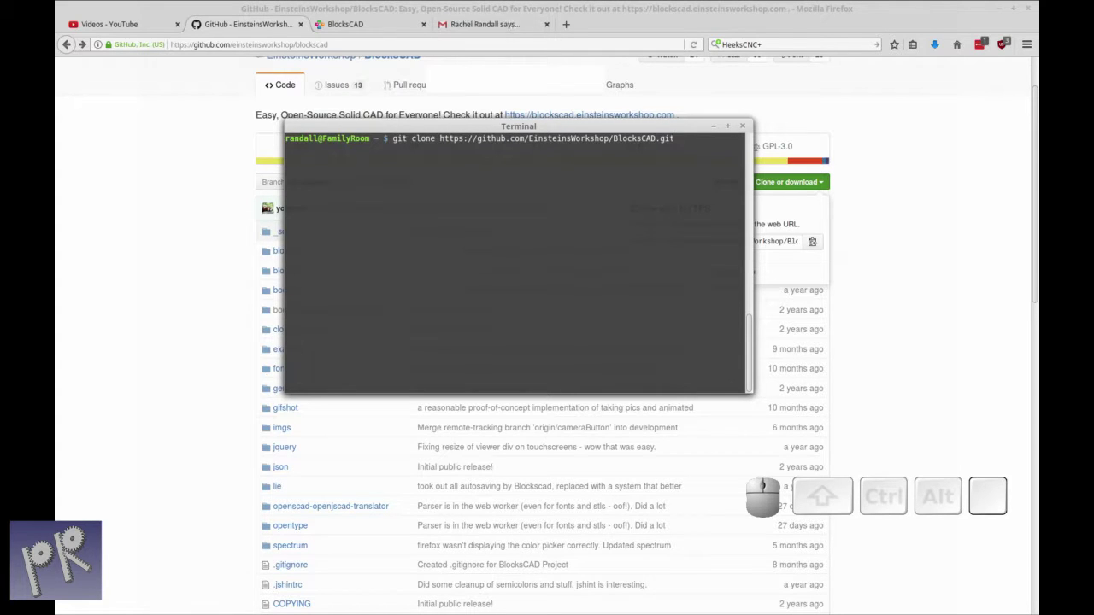
Clone the BlocksCAD repository successfully into a fresh folder
{"action": "key", "text": "Return"}
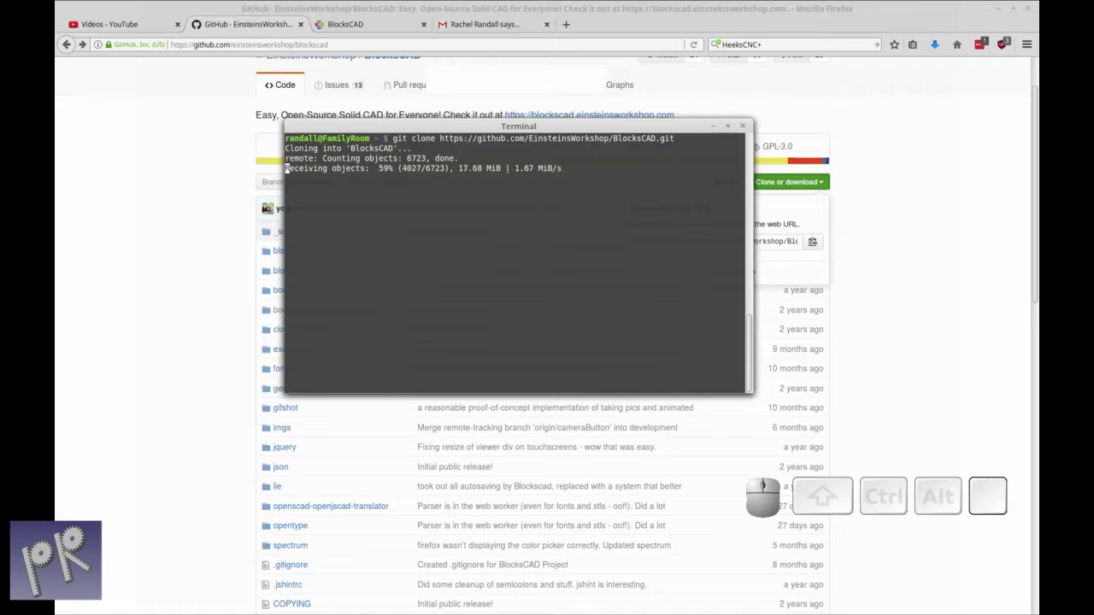
{"action": "key", "text": "ctrl+r"}
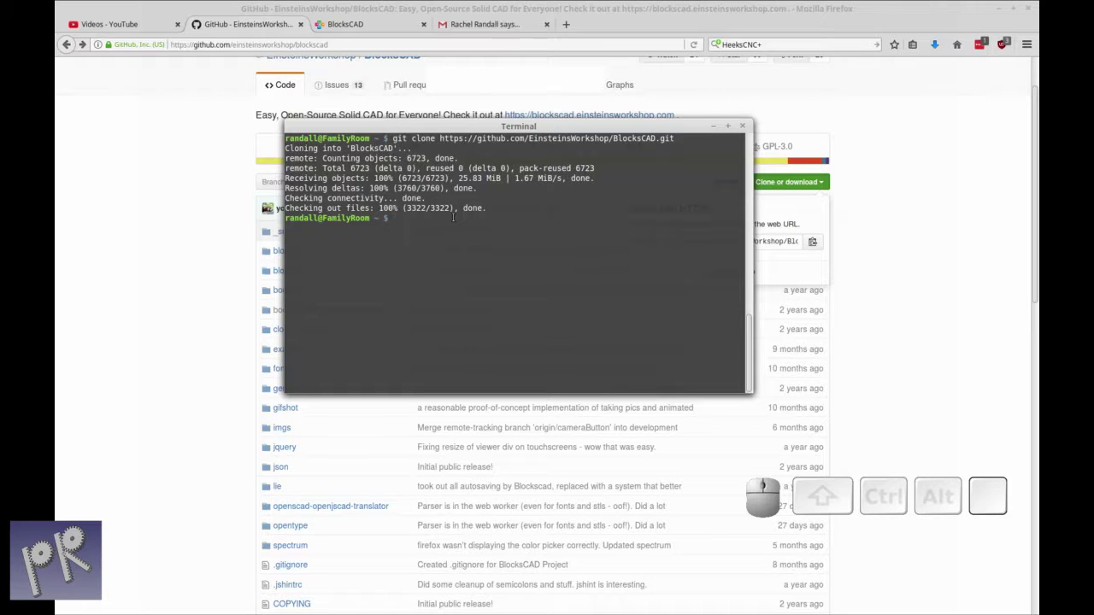
Change into the new BlocksCAD folder and clear the terminal
{"action": "key", "text": "space"}
{"action": "key", "text": "shift+b"}
{"action": "key", "text": "shift+l"}
{"action": "key", "text": "Tab"}
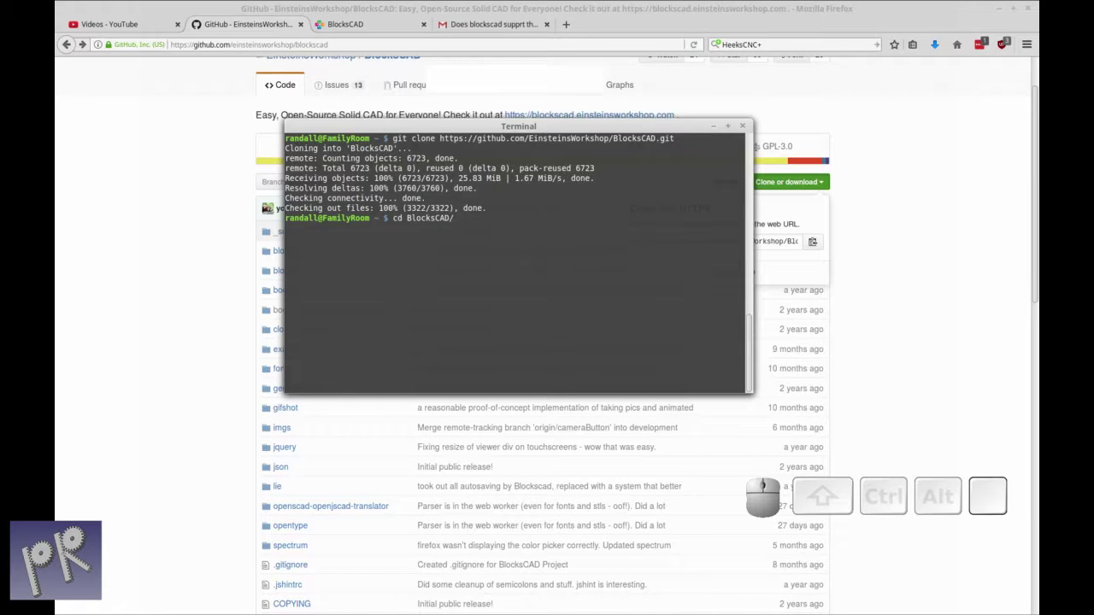
{"action": "key", "text": "Return"}
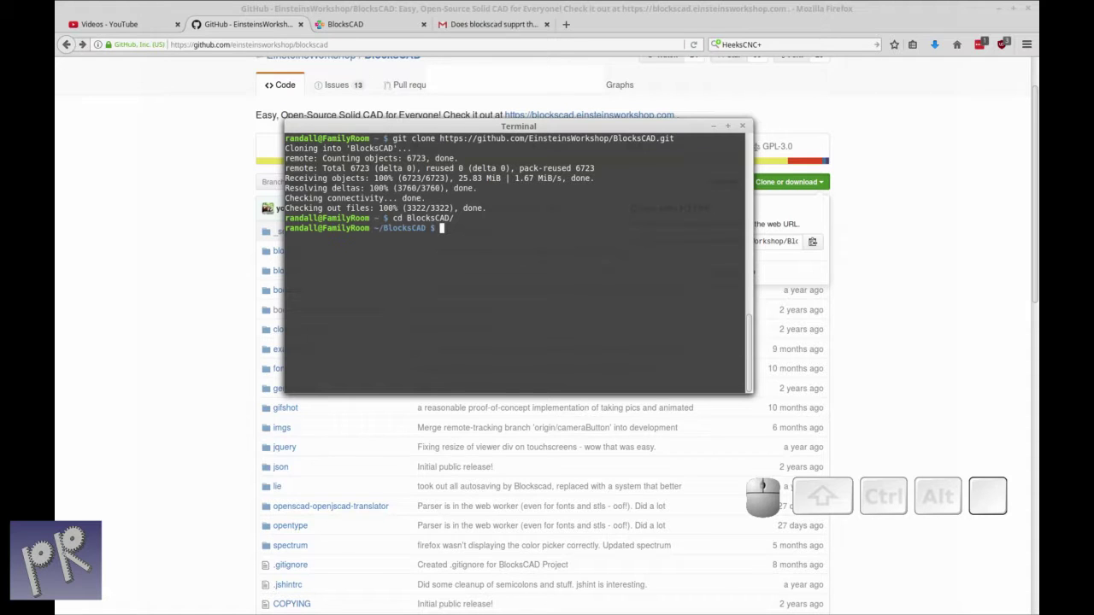
{"action": "key", "text": "ctrl+r"}
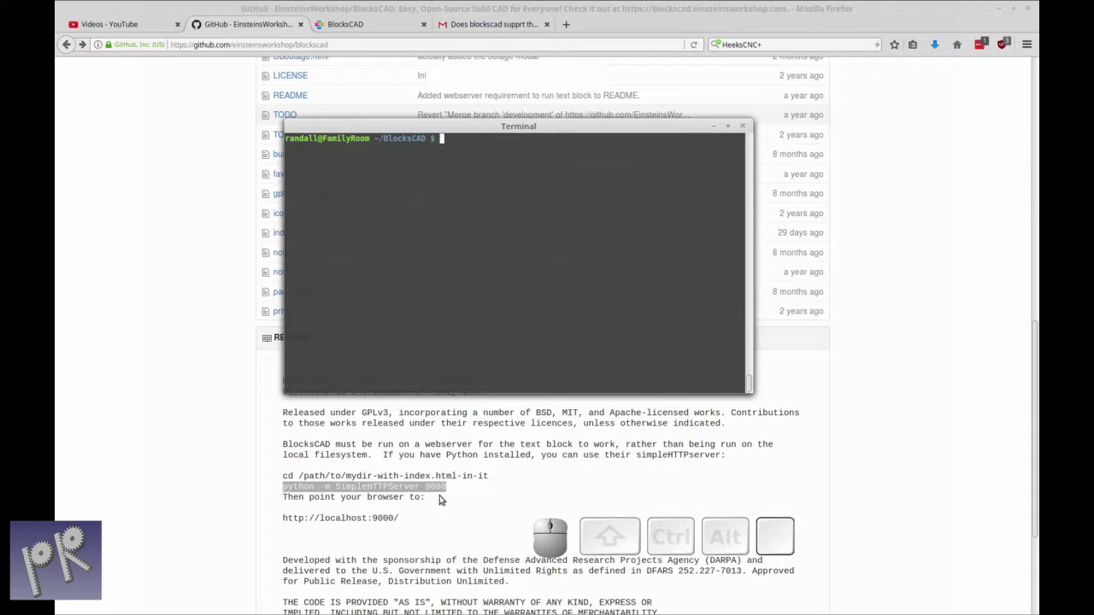
Copy the README's 'python -m SimpleHTTPServer 9000' command
{"action": "right_click", "coordinate": [418, 491]}
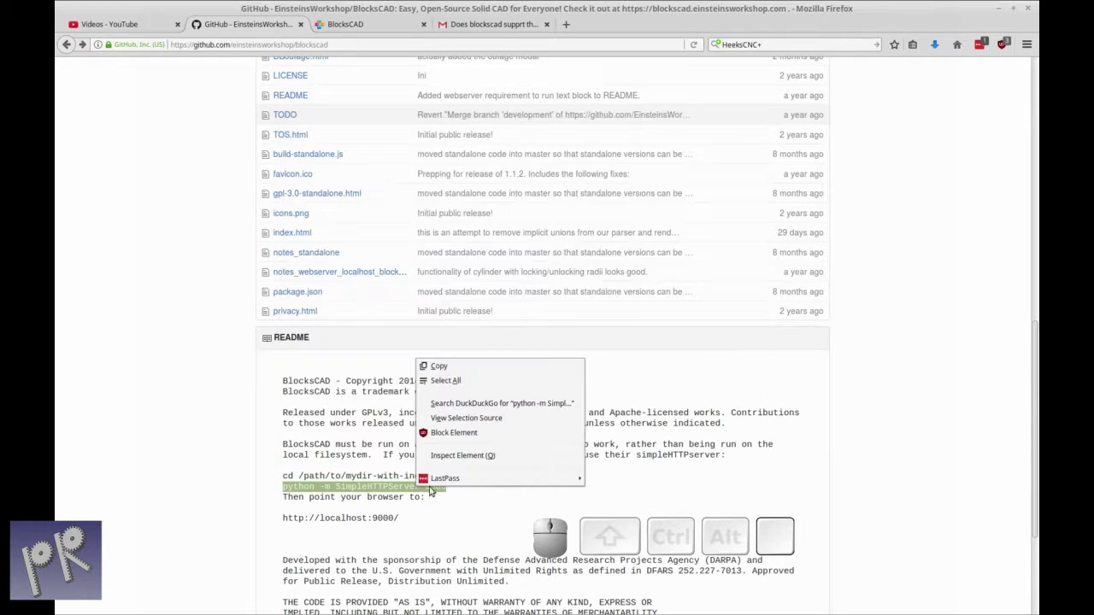
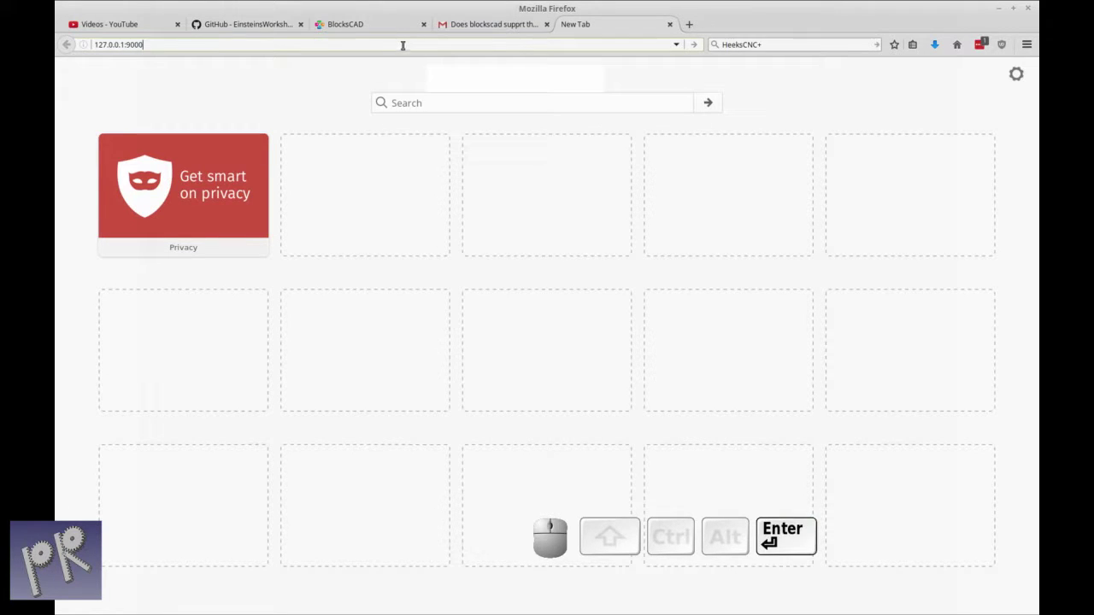
Load 127.0.0.1:9000 in the new tab and reload it after glancing at the online editor
{"action": "left_click", "coordinate": [701, 43]}
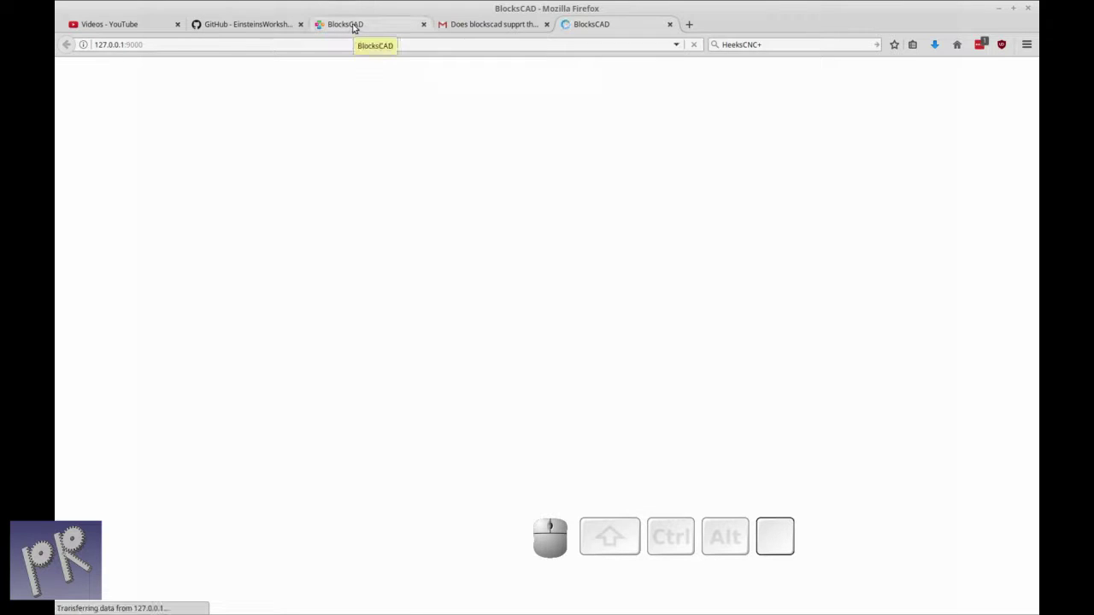
{"action": "left_click", "coordinate": [357, 24]}
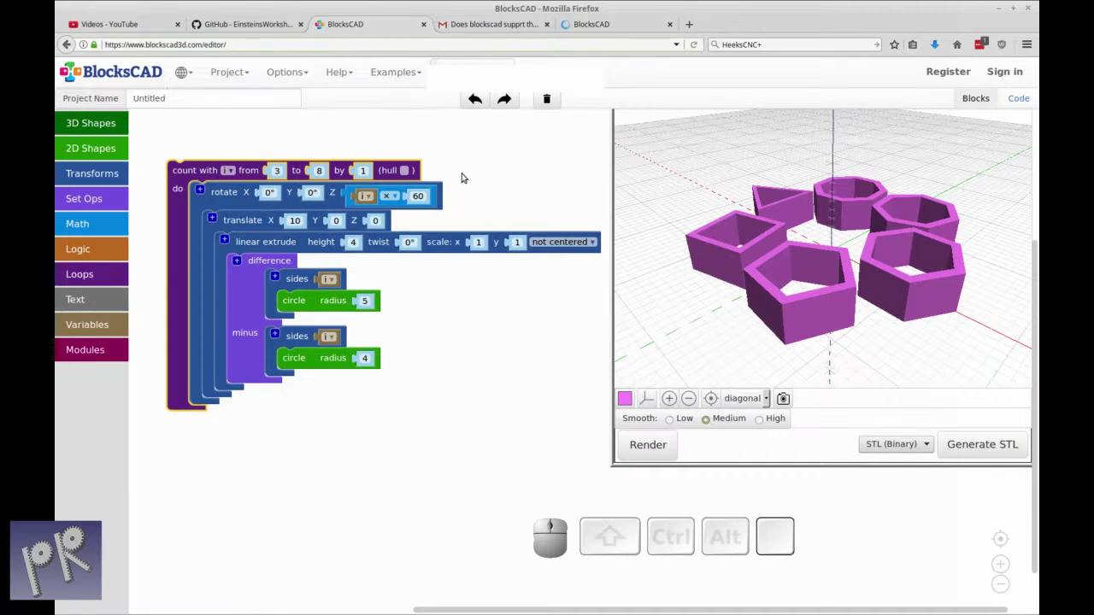
{"action": "left_click", "coordinate": [623, 30]}
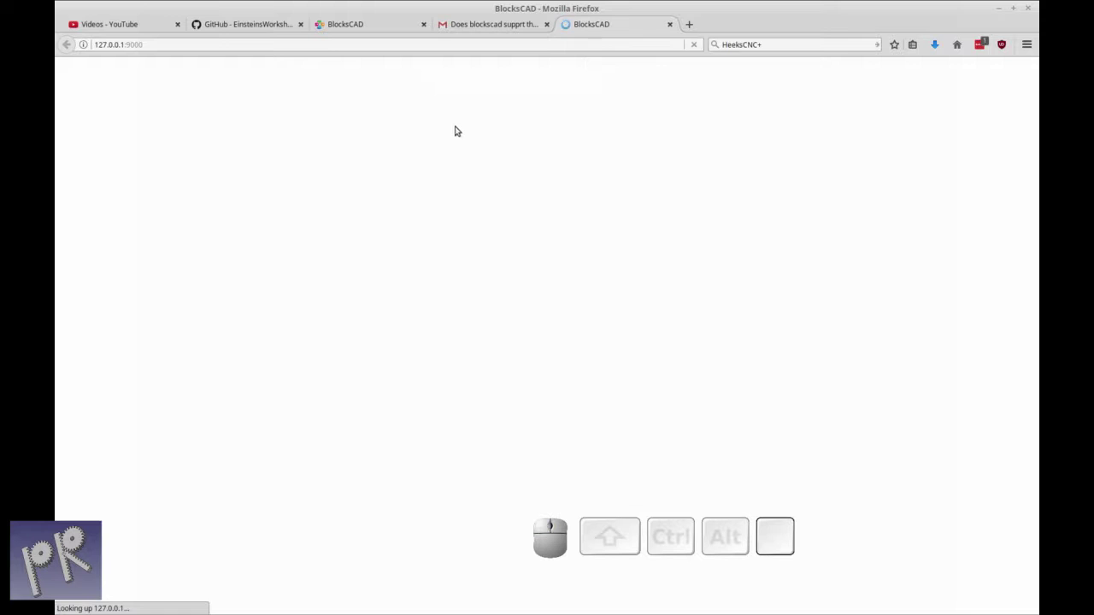
{"action": "key", "text": "ctrl+r"}
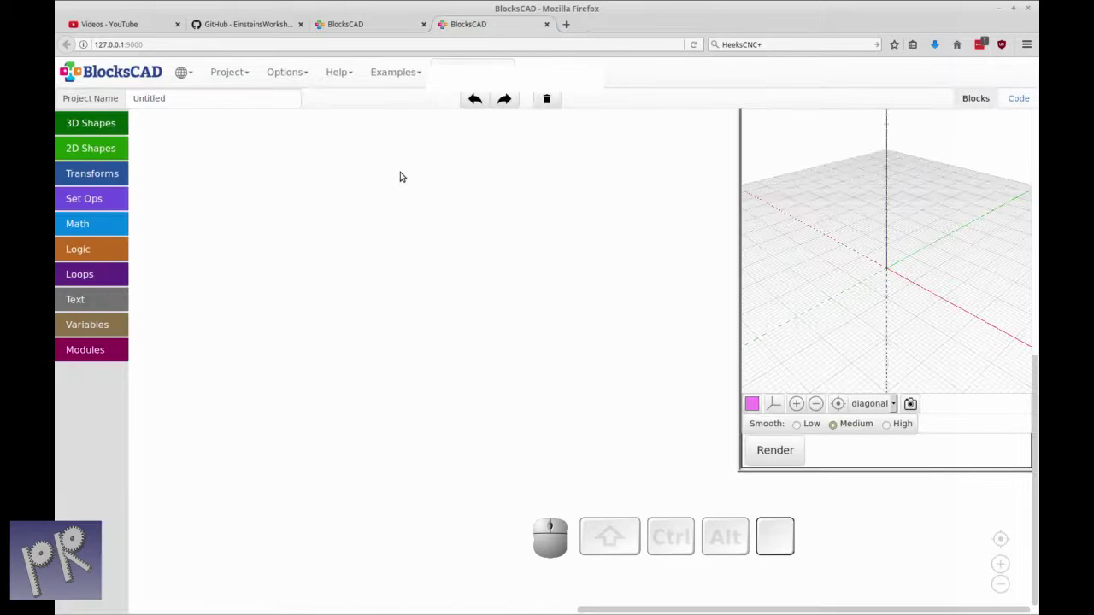
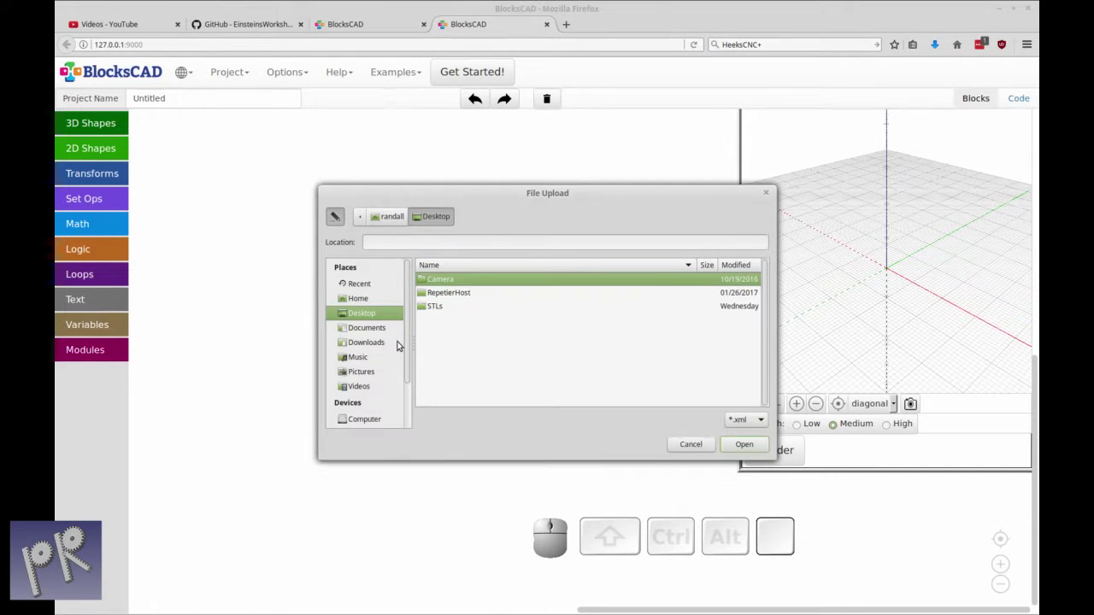
Load Untitled(1).xml from Downloads into the local BlocksCAD editor
{"action": "left_click", "coordinate": [376, 342]}
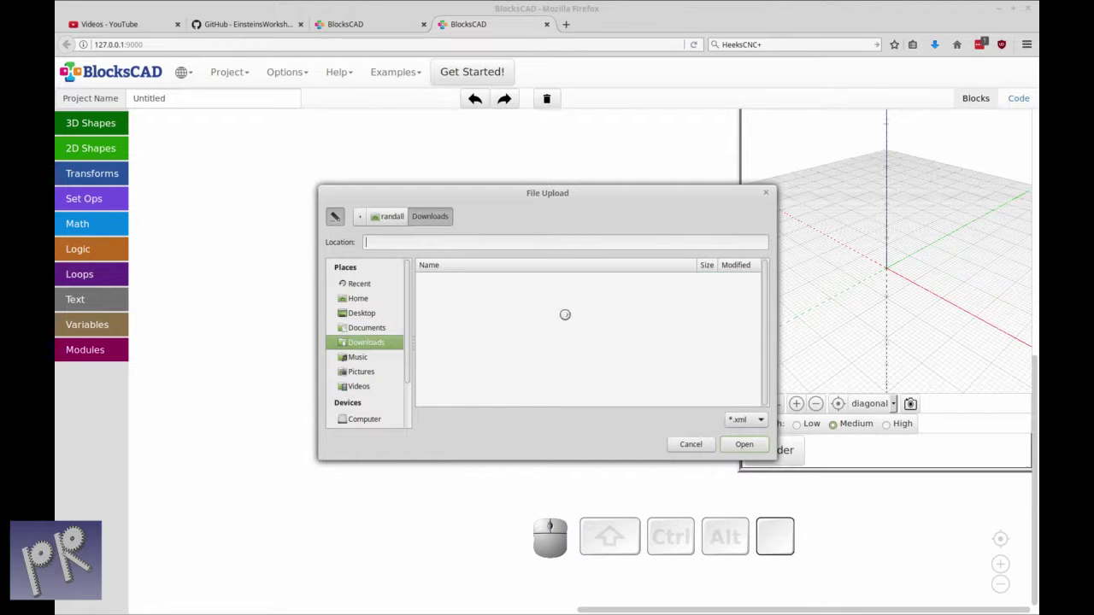
{"action": "left_click_drag", "start_coordinate": [771, 294], "coordinate": [507, 404]}
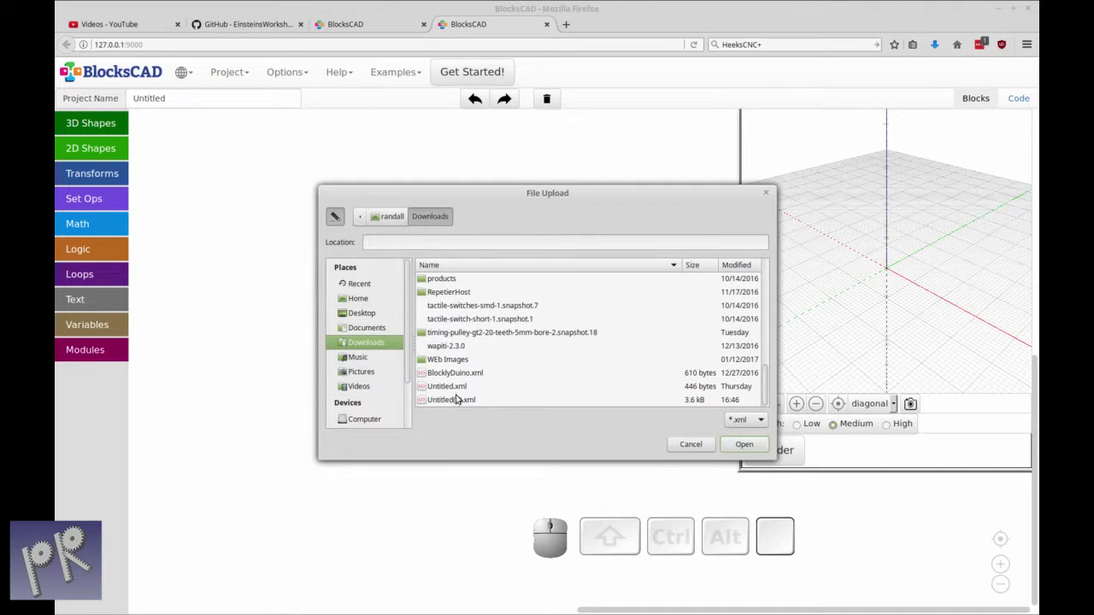
{"action": "left_click", "coordinate": [455, 400]}
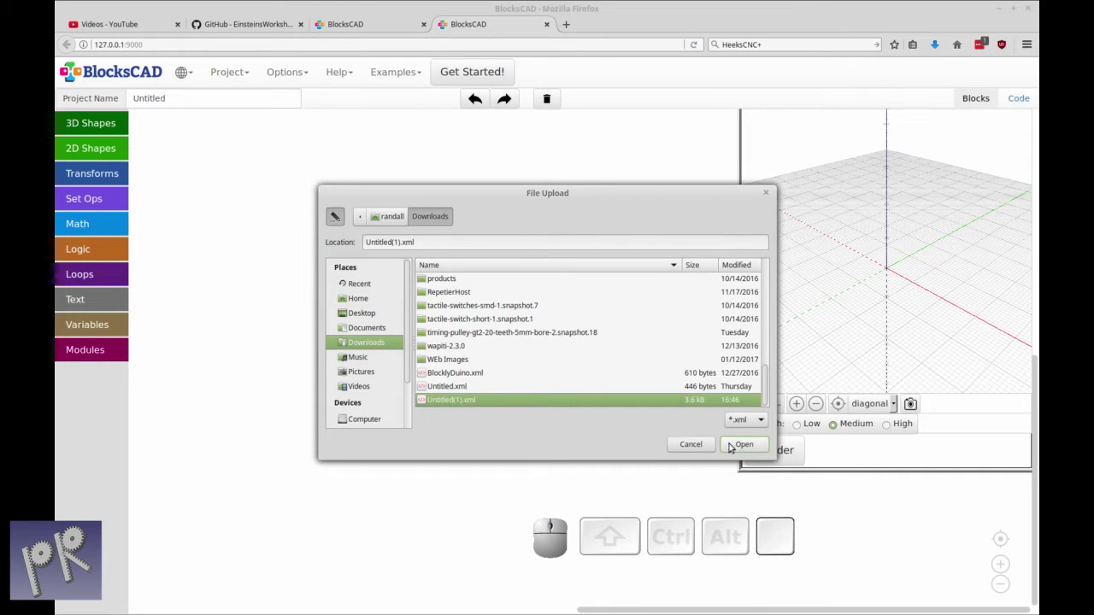
{"action": "left_click", "coordinate": [737, 447]}
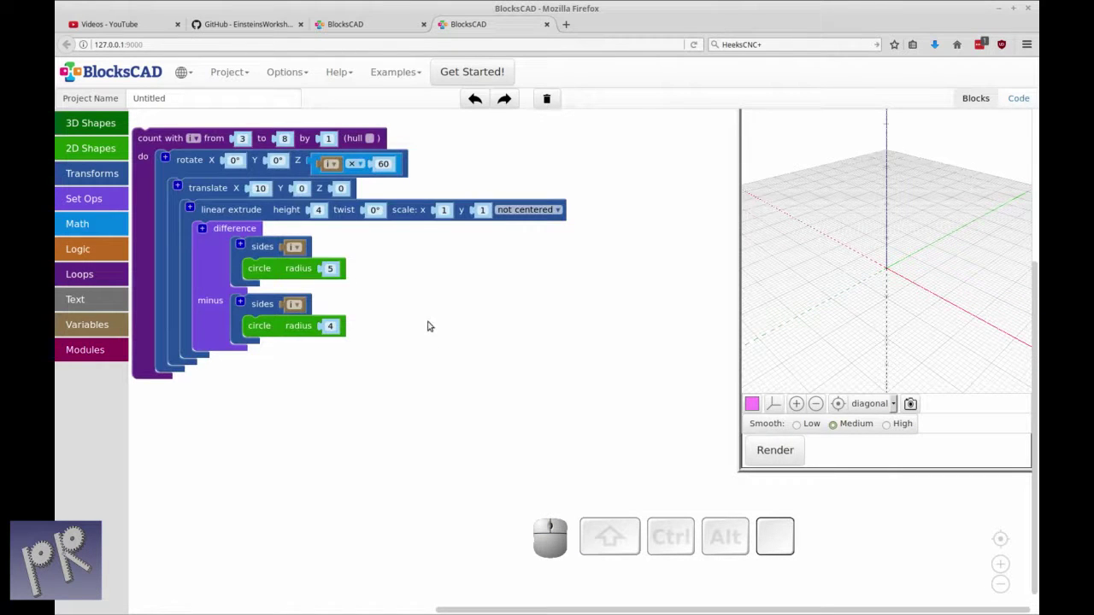
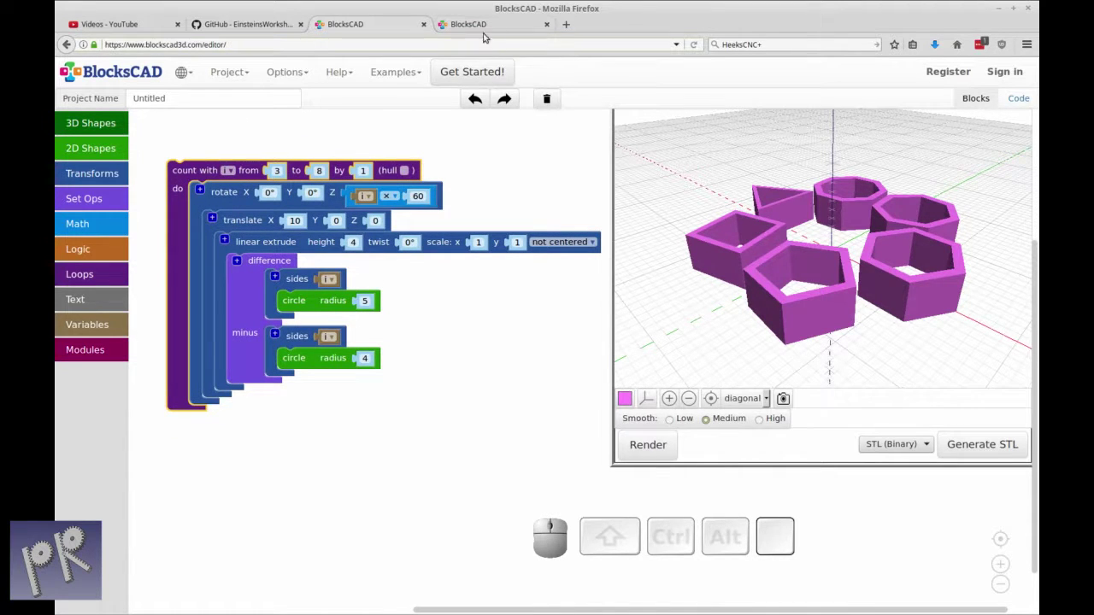
Generate the rings model as STL and have Firefox open it with Cura
{"action": "left_click", "coordinate": [483, 27]}
{"action": "scroll", "scroll_direction": "up", "scroll_amount": 3}
{"action": "scroll", "scroll_direction": "up", "scroll_amount": 3}
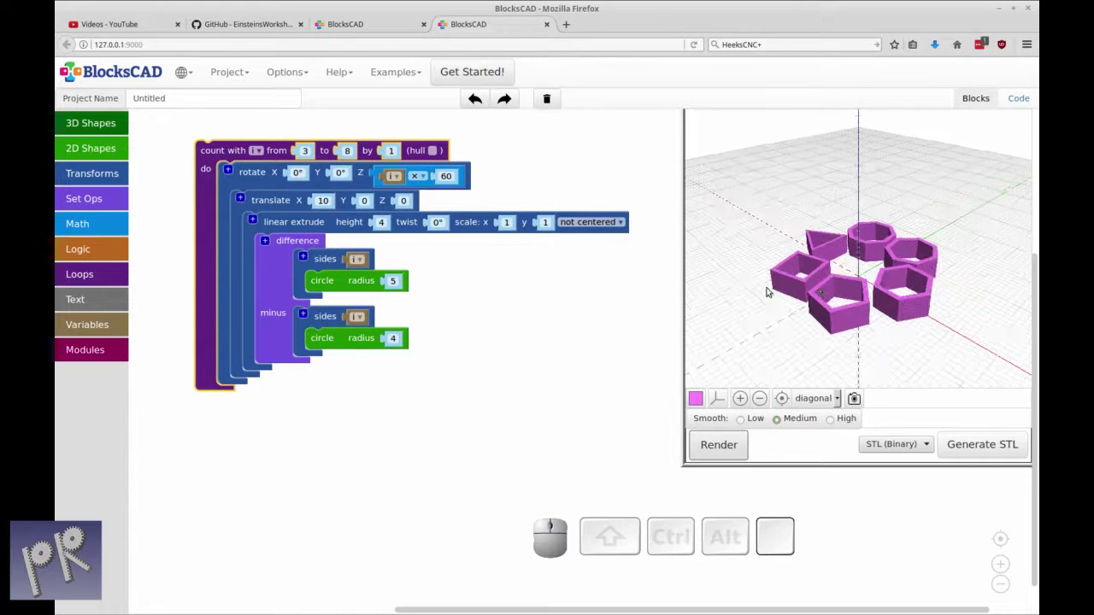
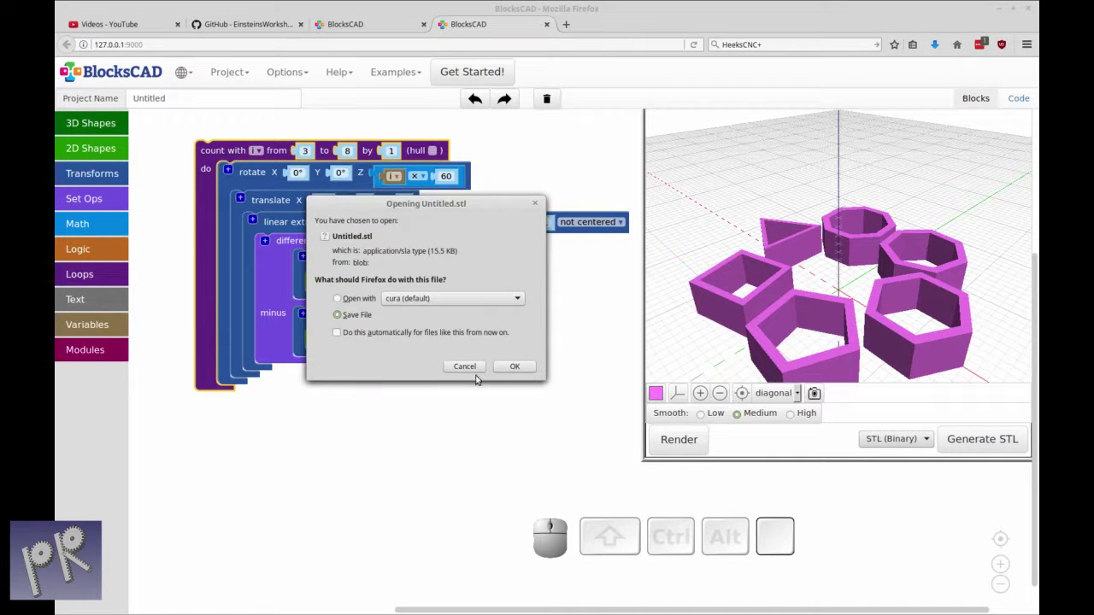
{"action": "left_click", "coordinate": [368, 301]}
{"action": "left_click", "coordinate": [527, 366]}
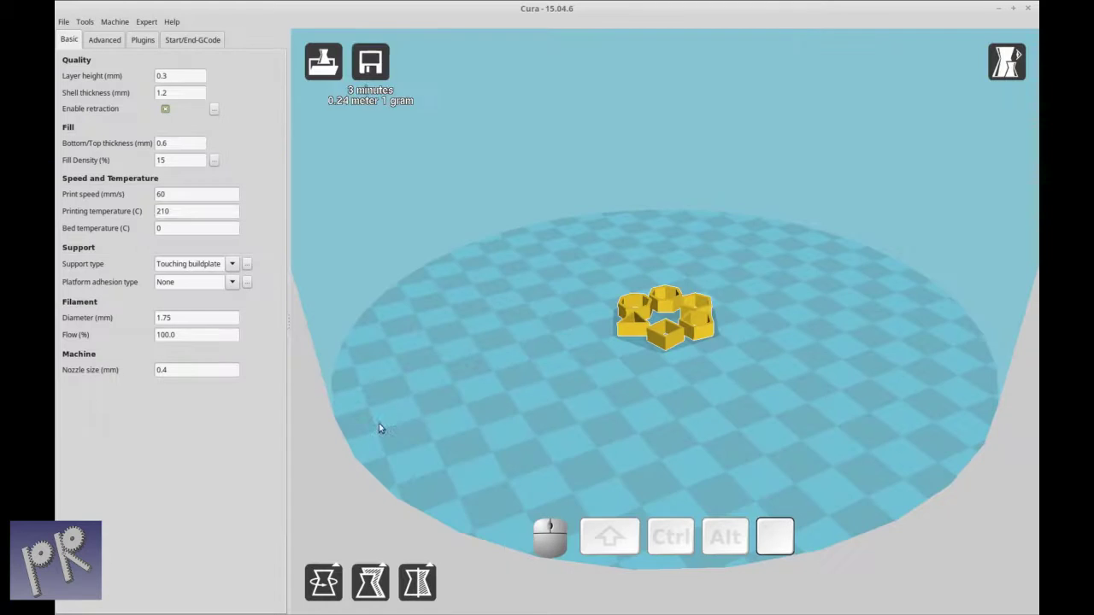
Zoom in on the hollow polygon rings on Cura's build plate
{"action": "scroll", "scroll_direction": "up", "scroll_amount": 3}
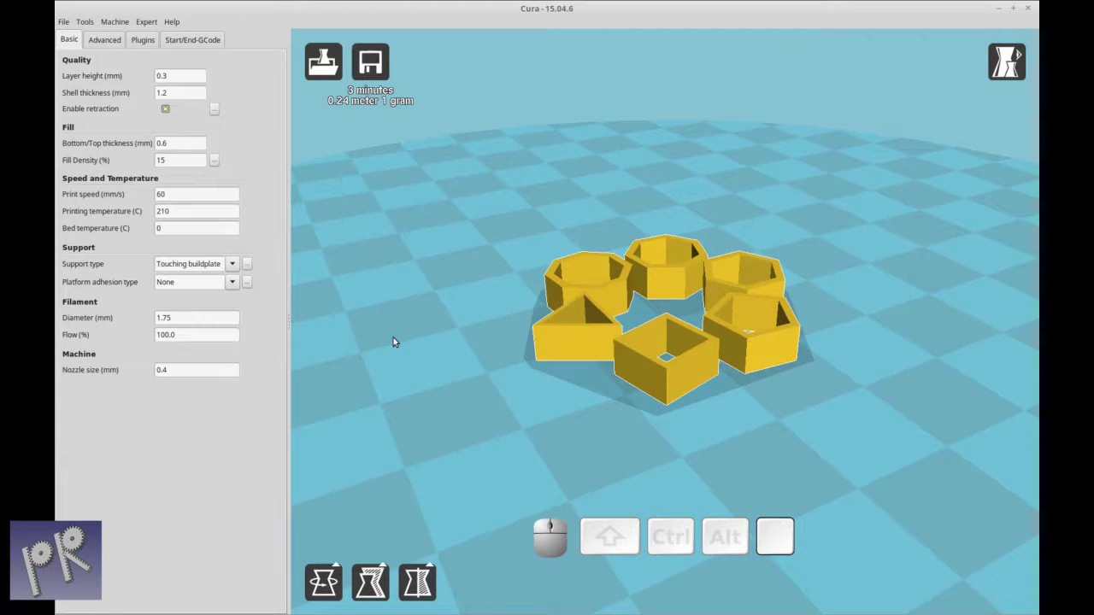